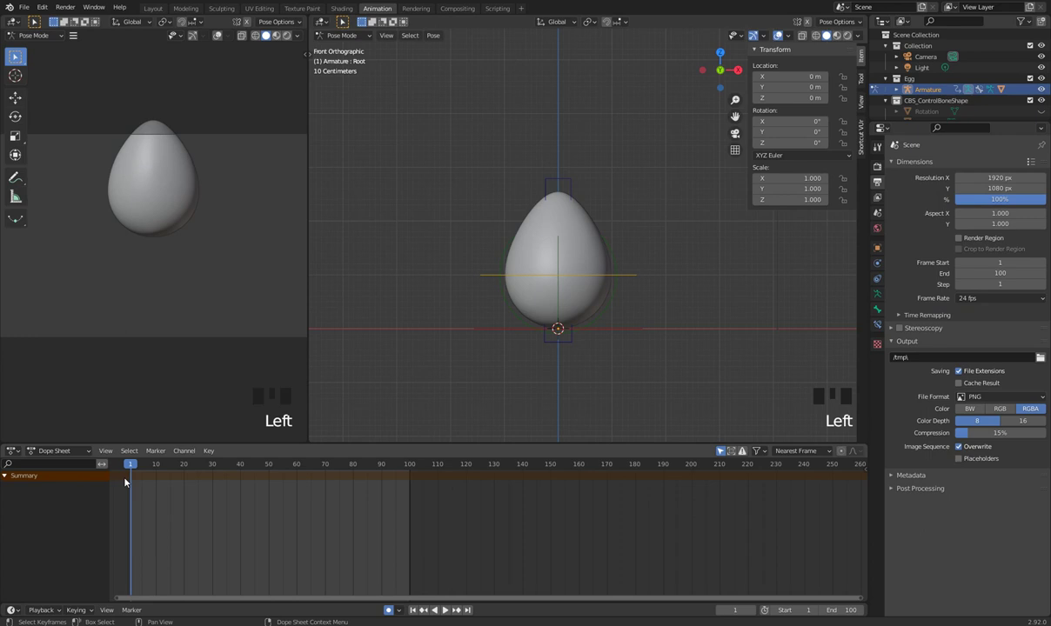
- Set the scene Frame Rate to 30 fps in Output Properties and scrub to frame 24
drag(140, 470, 992, 304)
key(KP_0)
drag(995, 357, 987, 355)
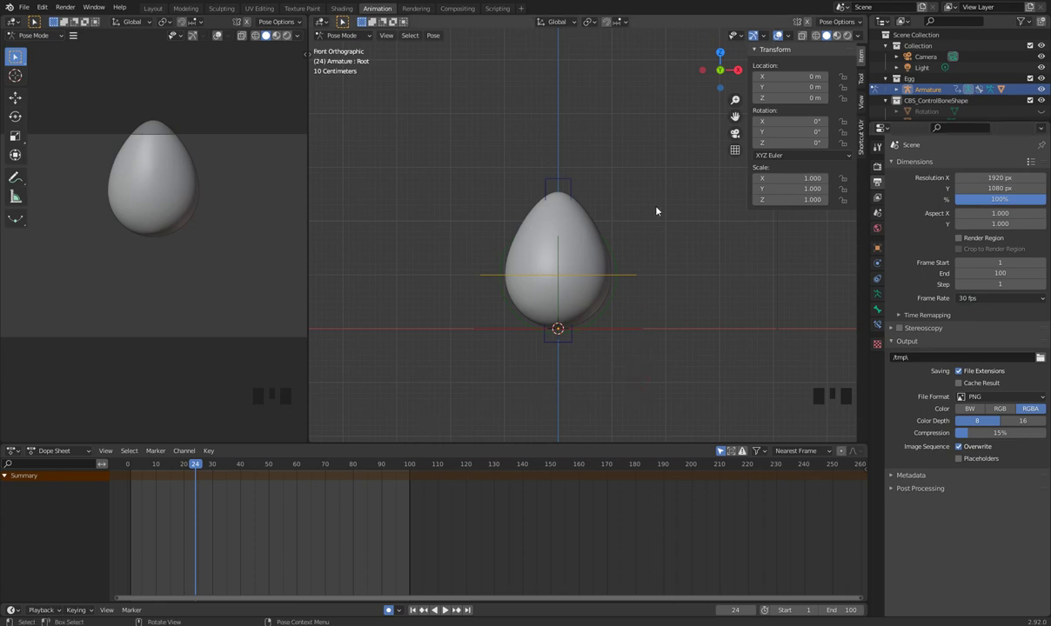
- Key the Root bone at rest on frame 10, delete the stray key near frame 70, return to frame 0
click(693, 323)
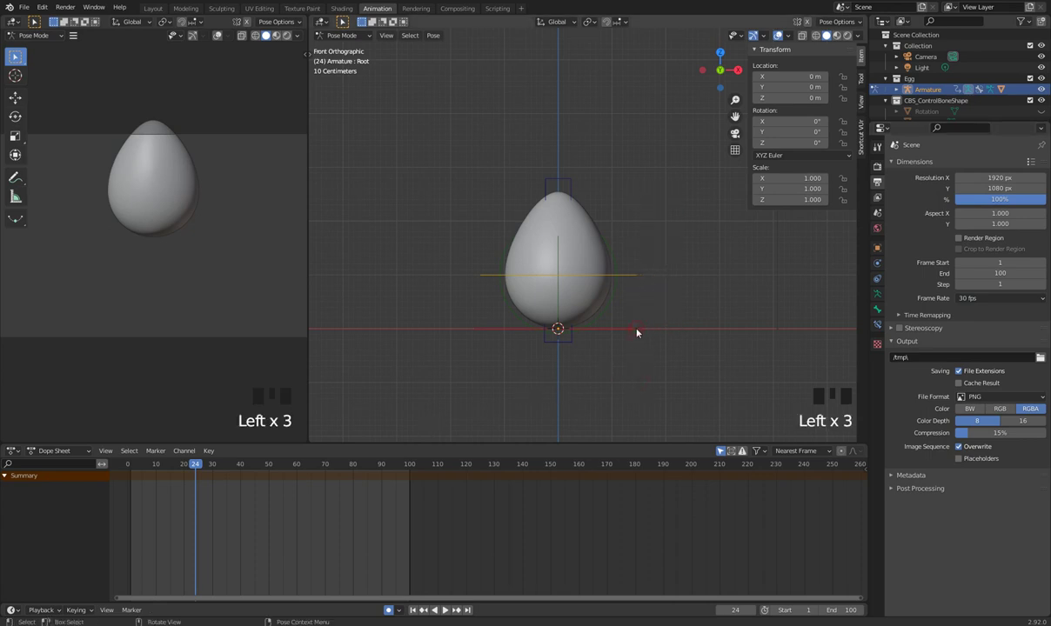
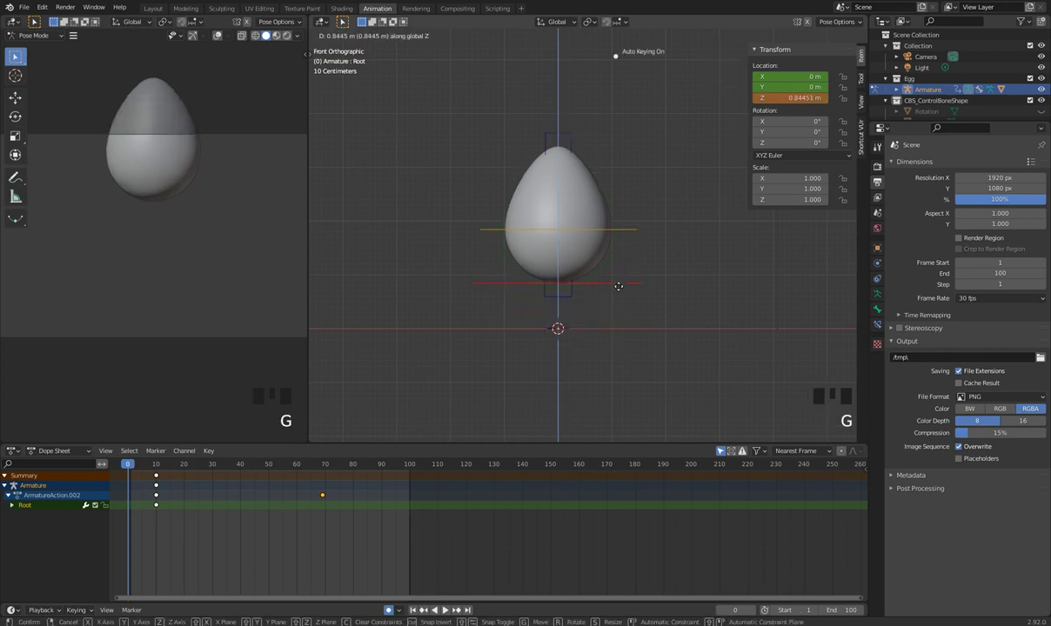
key(ctrl+z)
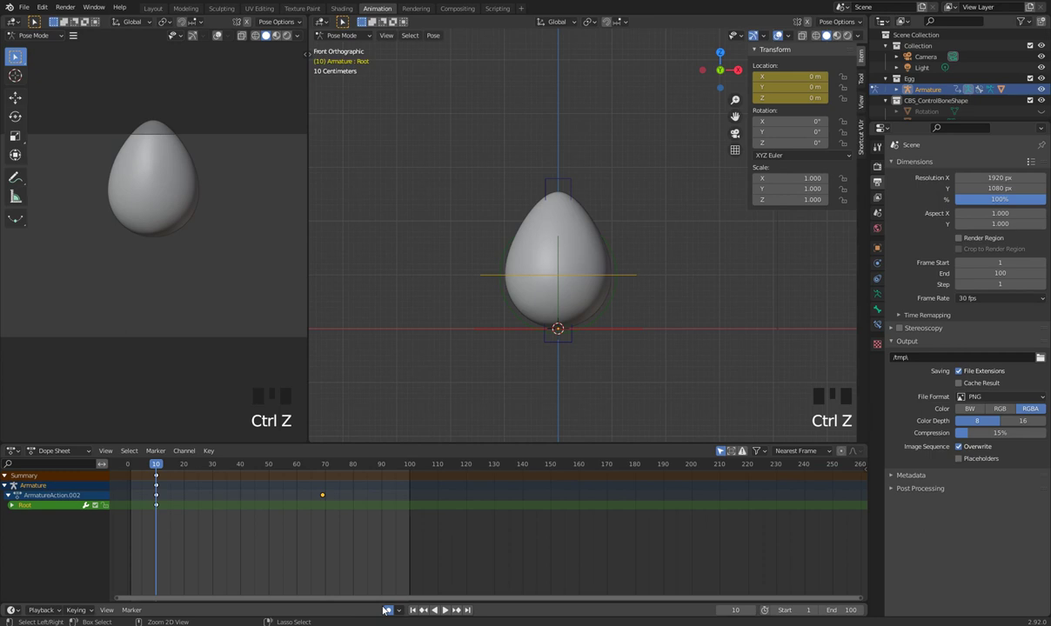
drag(300, 510, 608, 332)
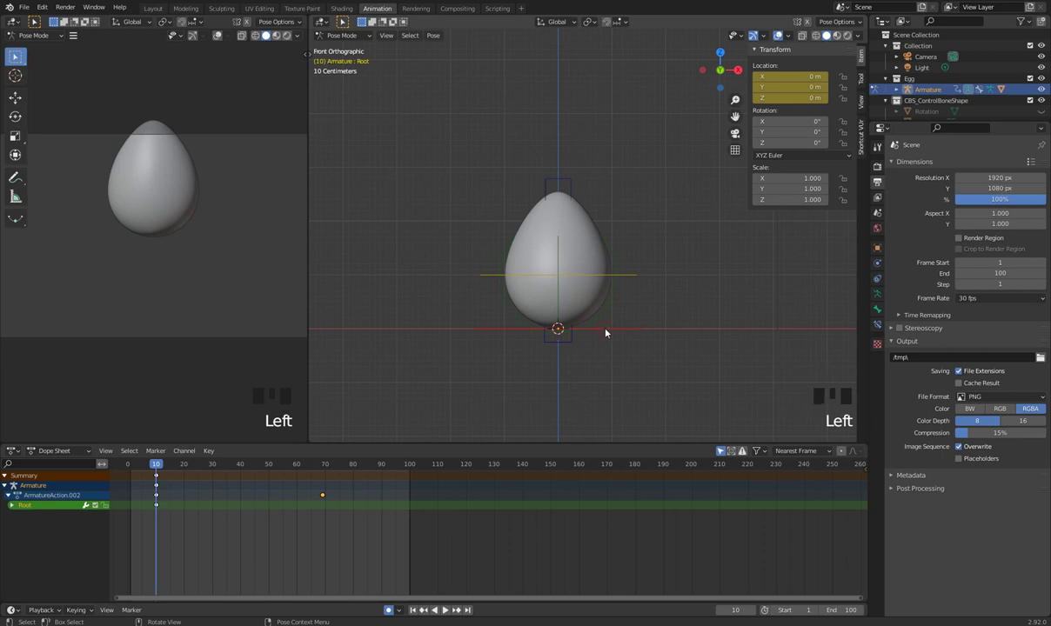
drag(319, 516, 379, 509)
drag(369, 573, 318, 480)
key(x)
drag(147, 464, 618, 329)
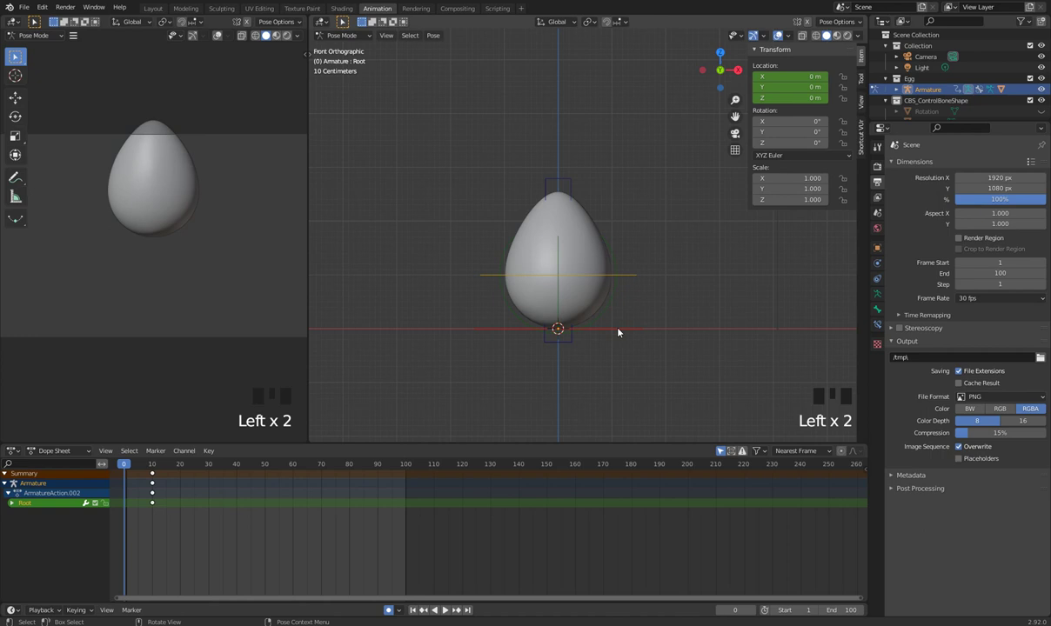
- Raise the Root bone straight up (G, Z) and place its raised key around frame 16
key(g)
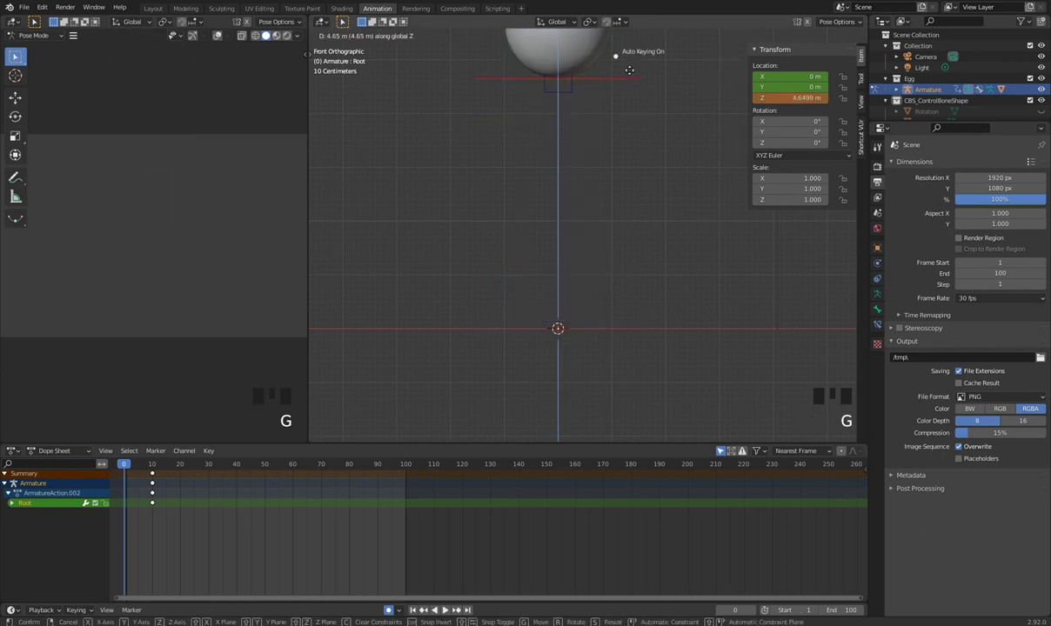
scroll(down, 3)
middle_click(598, 257)
key(space)
key(space)
click(125, 464)
key(space)
key(space)
drag(136, 465, 170, 494)
drag(161, 545, 593, 379)
- Play back the jump, nudging the Root keys in the Dope Sheet between previews
key(space)
click(126, 474)
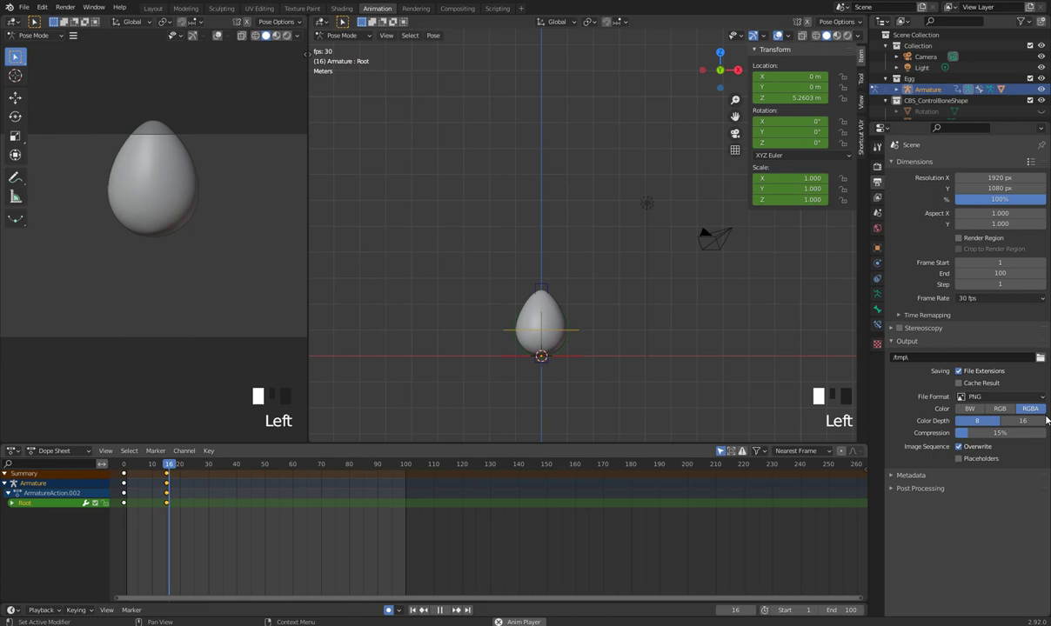
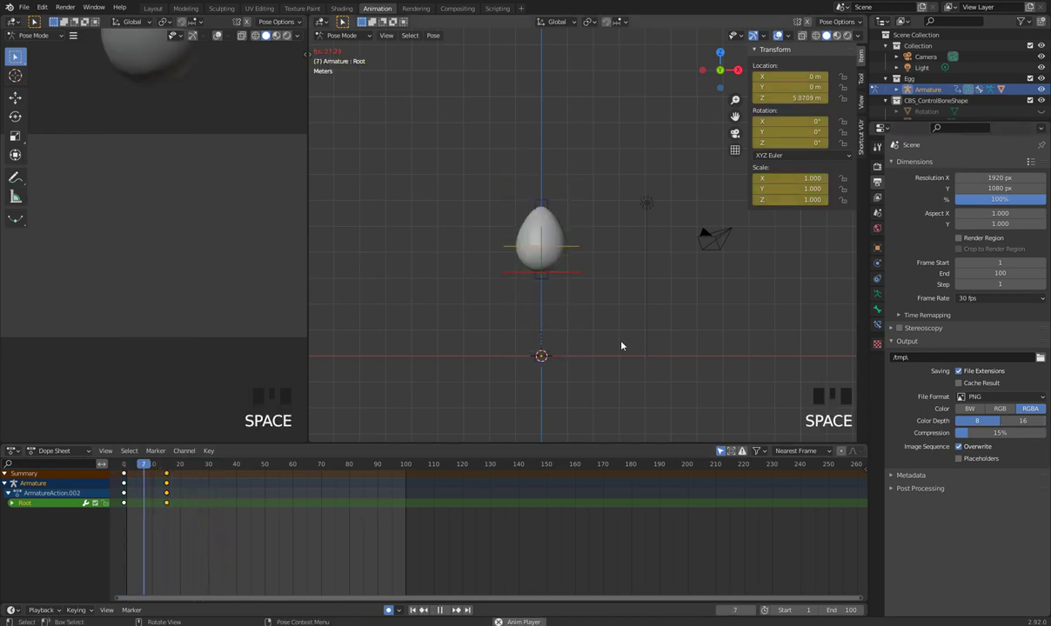
key(space)
drag(143, 466, 478, 373)
key(space)
key(space)
drag(127, 469, 168, 504)
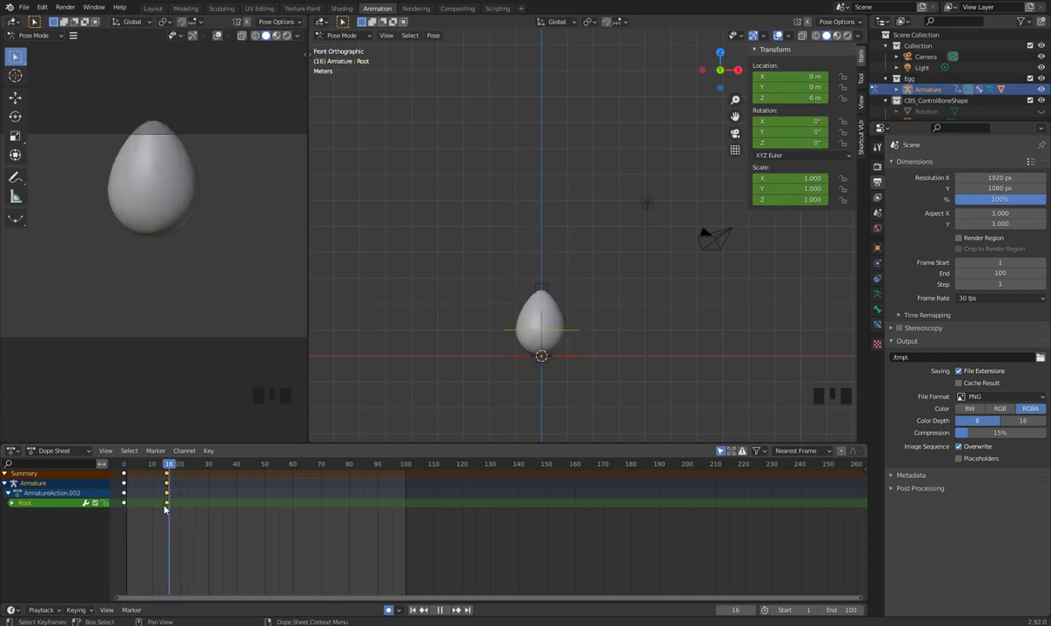
- Duplicate the Root keys (Shift+D) and drag the landing copy to about frame 26
scroll(up, 3)
middle_click(606, 382)
scroll(up, 3)
drag(674, 340, 178, 469)
drag(179, 468, 178, 479)
drag(179, 529, 151, 464)
key(shift+d)
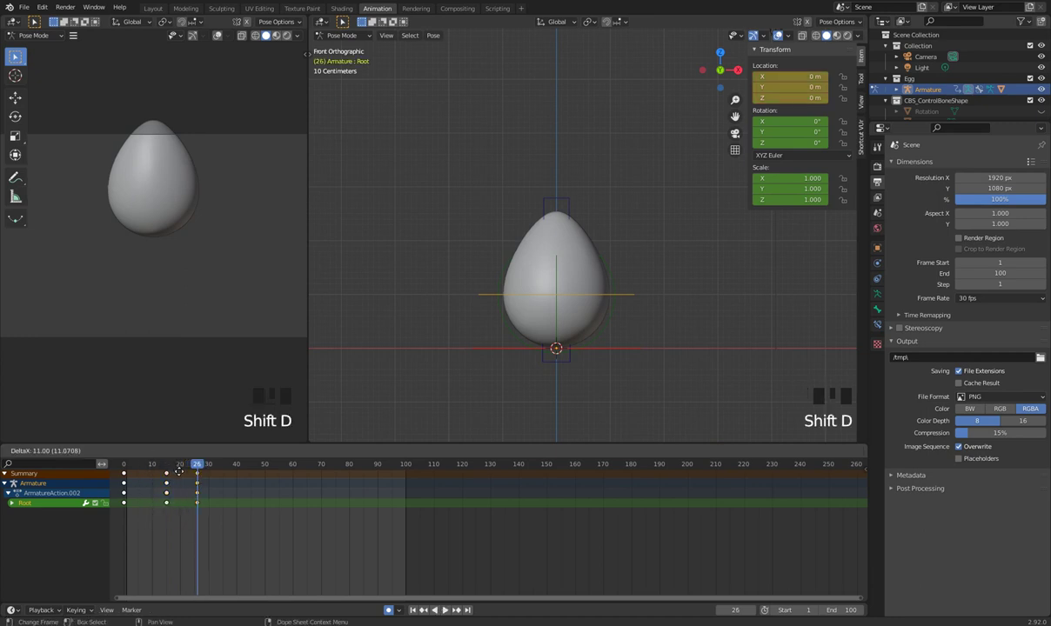
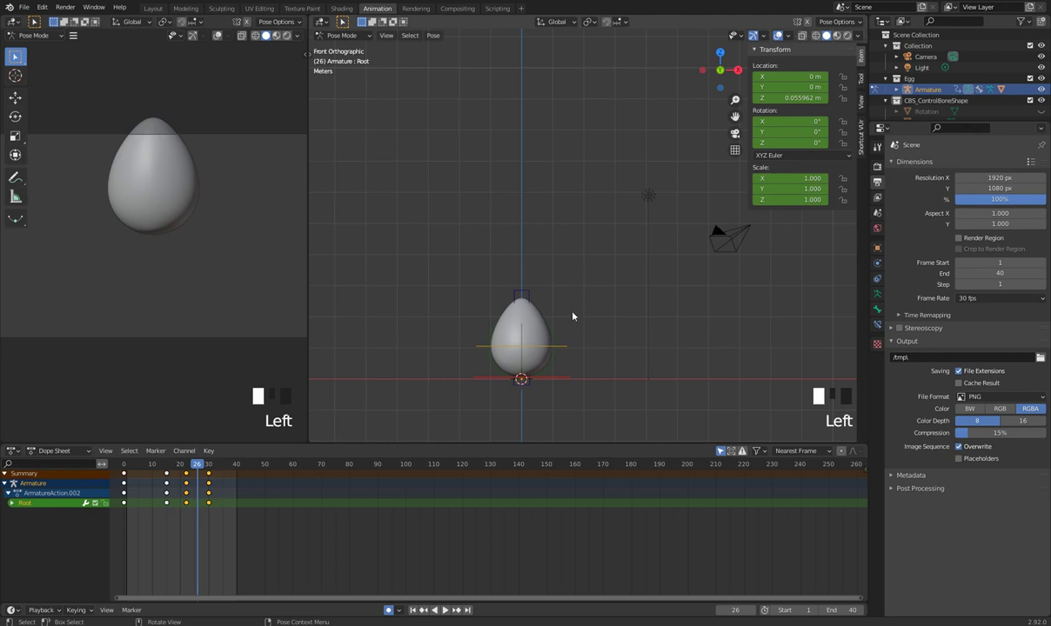
key(space)
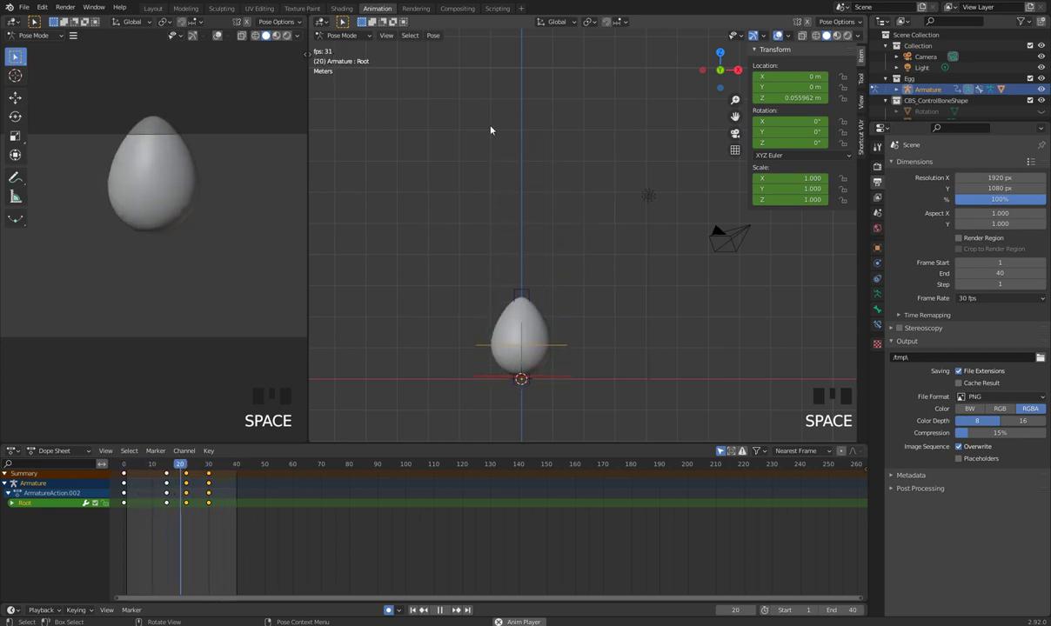
key(space)
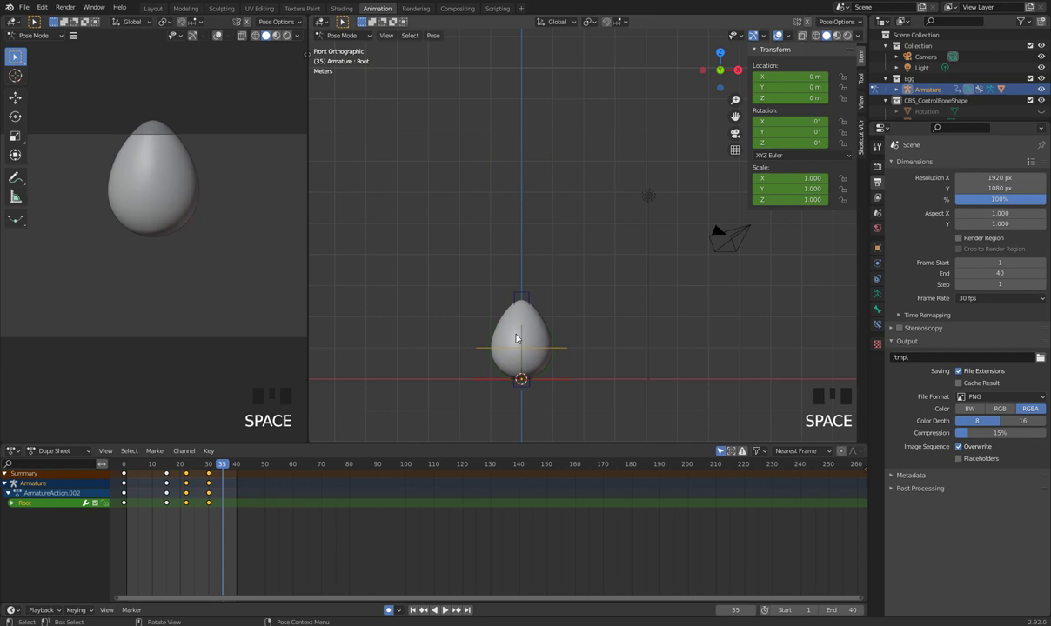
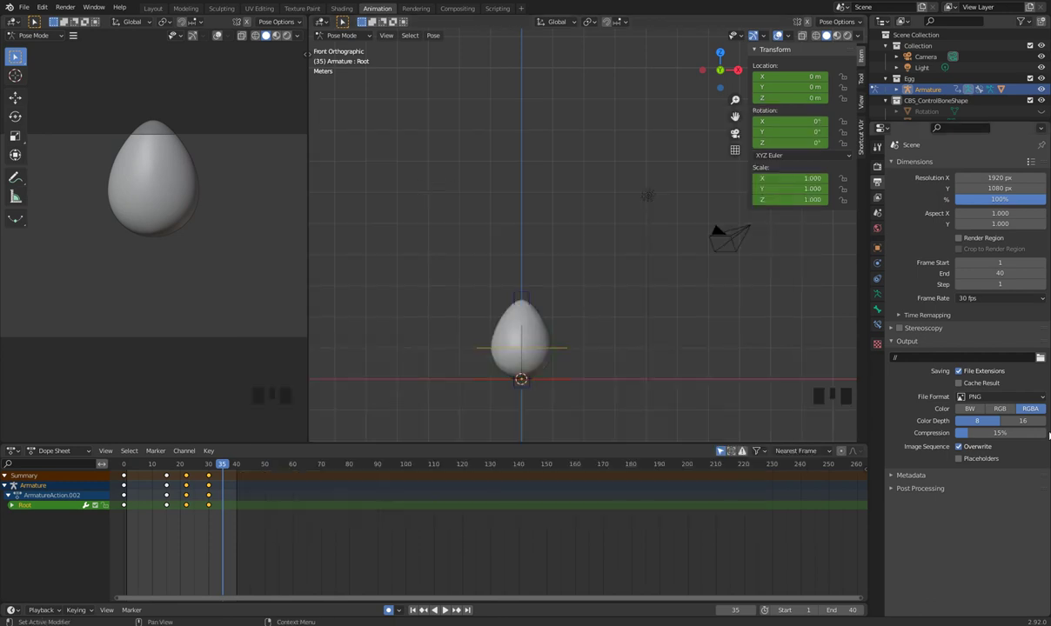
- Set the output File Format to FFmpeg Video with the H.264 codec
drag(402, 172, 1002, 404)
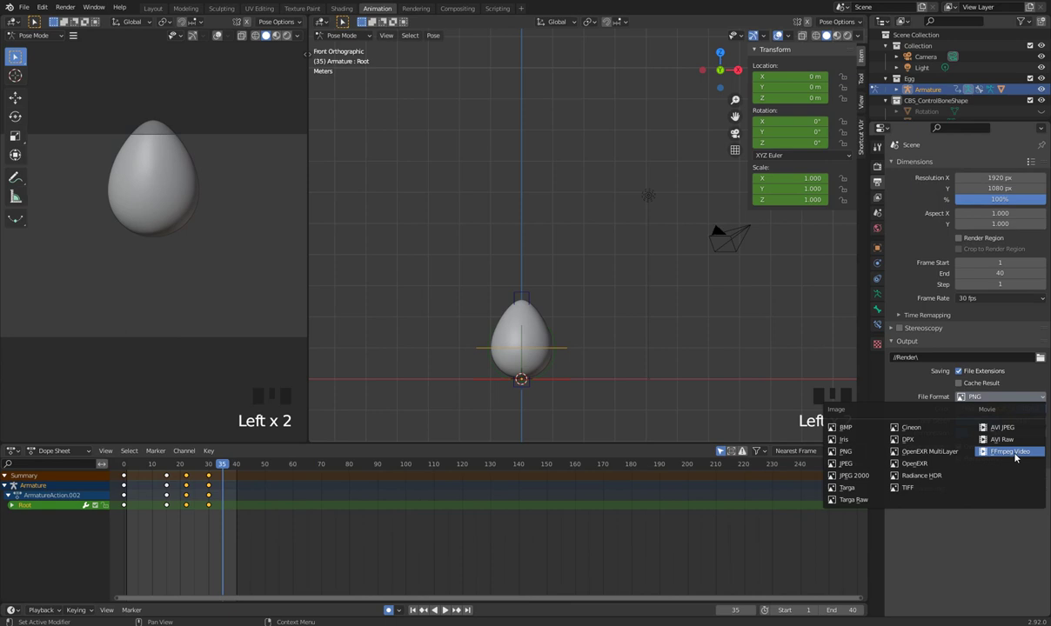
drag(1015, 454, 630, 391)
middle_click(630, 390)
scroll(up, 3)
scroll(up, 3)
drag(666, 349, 626, 391)
- Preview the hop through the scene camera and front view, then stop playback
key(space)
key(space)
middle_click(632, 374)
scroll(down, 3)
middle_click(635, 365)
key(KP_0)
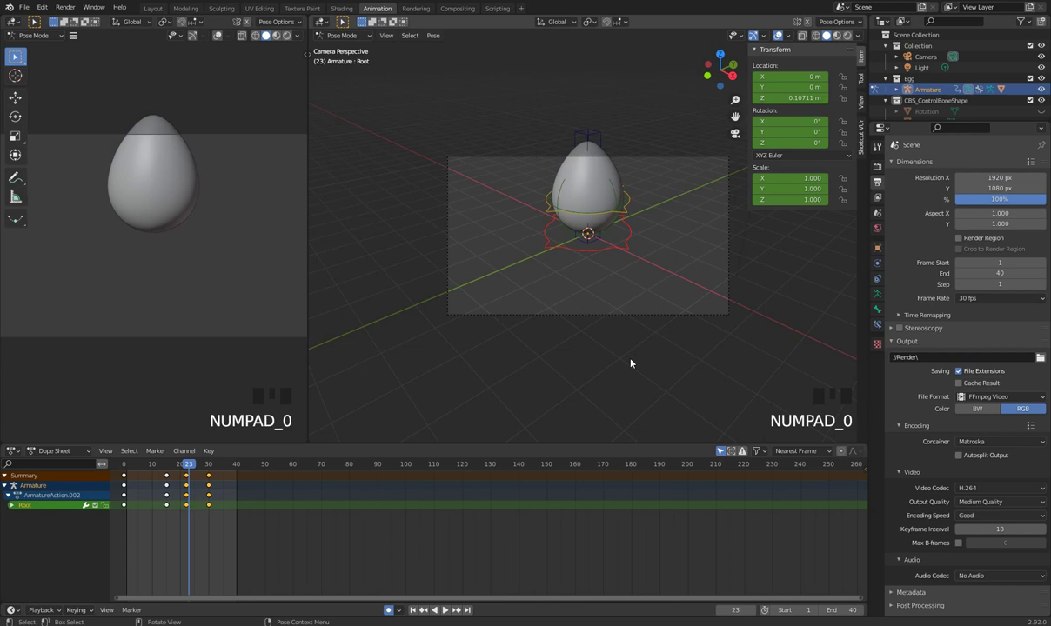
key(KP_1)
middle_click(625, 372)
key(space)
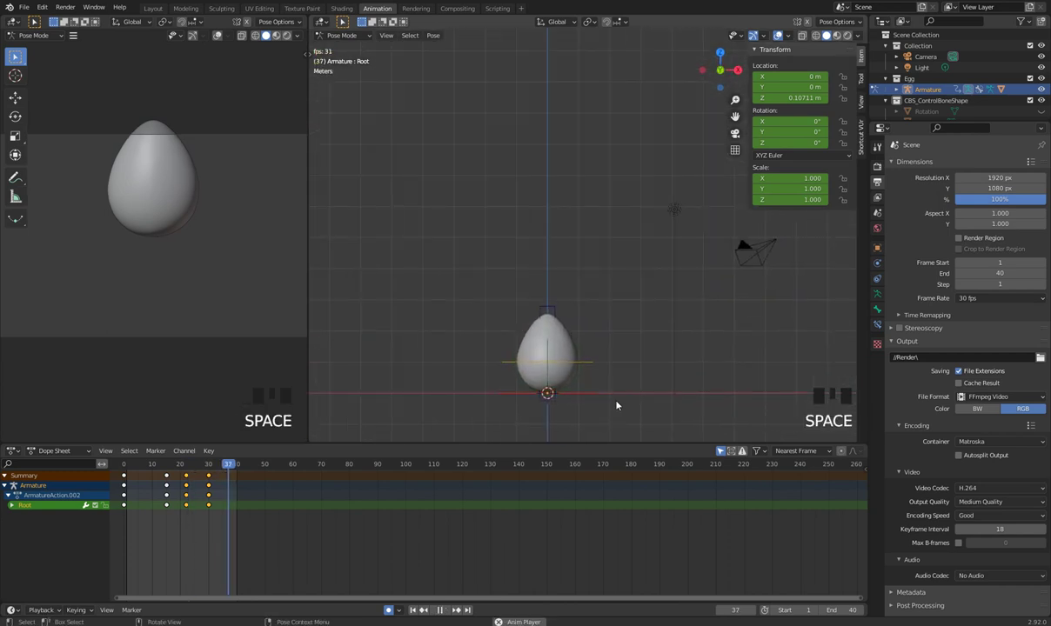
key(space)
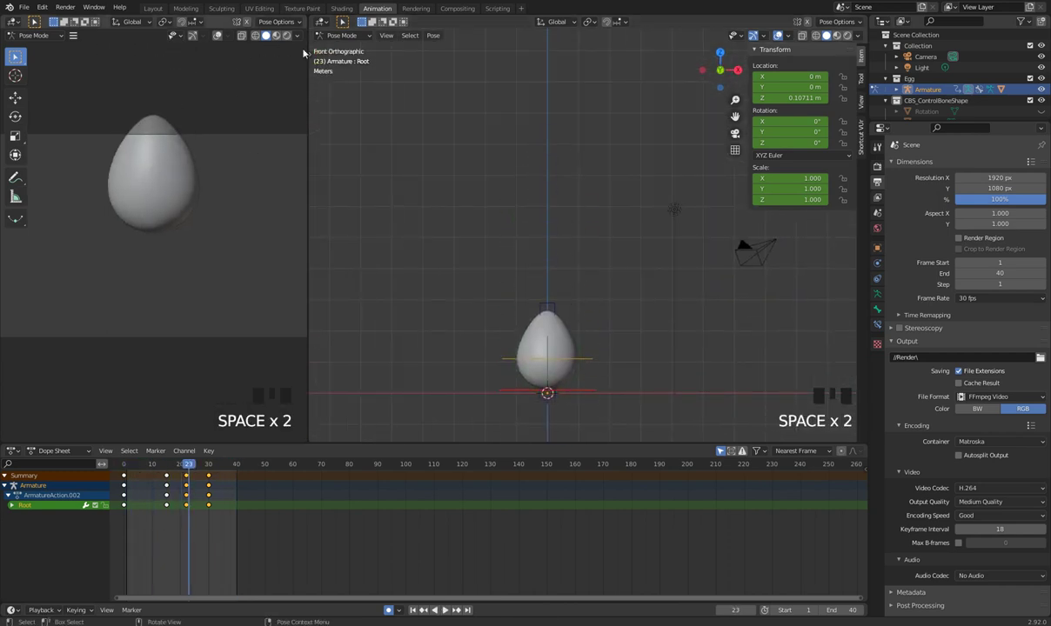